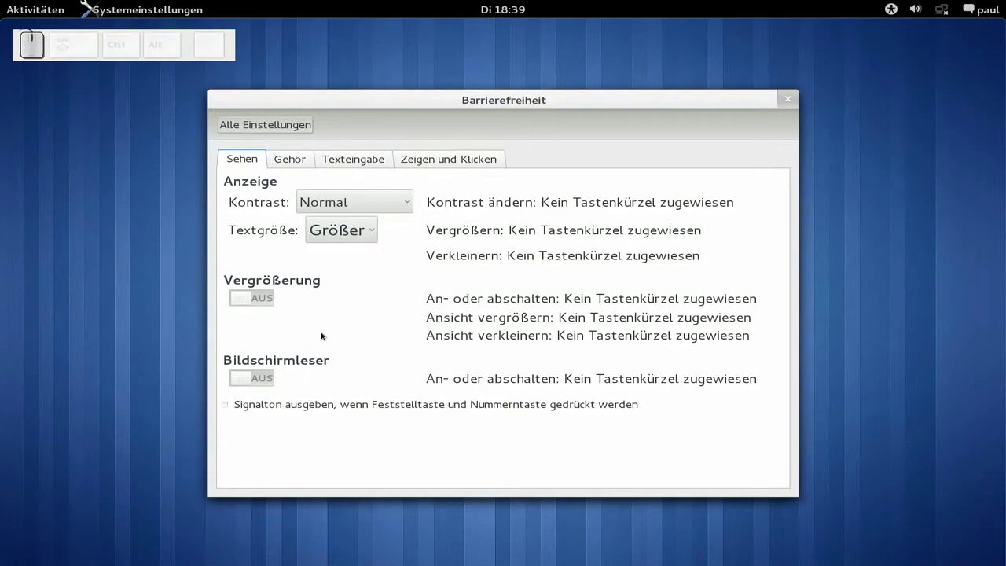
Leave Accessibility for the settings overview and switch to the Keyboard (Tastatur) panel.
{"action": "left_click", "coordinate": [270, 296]}
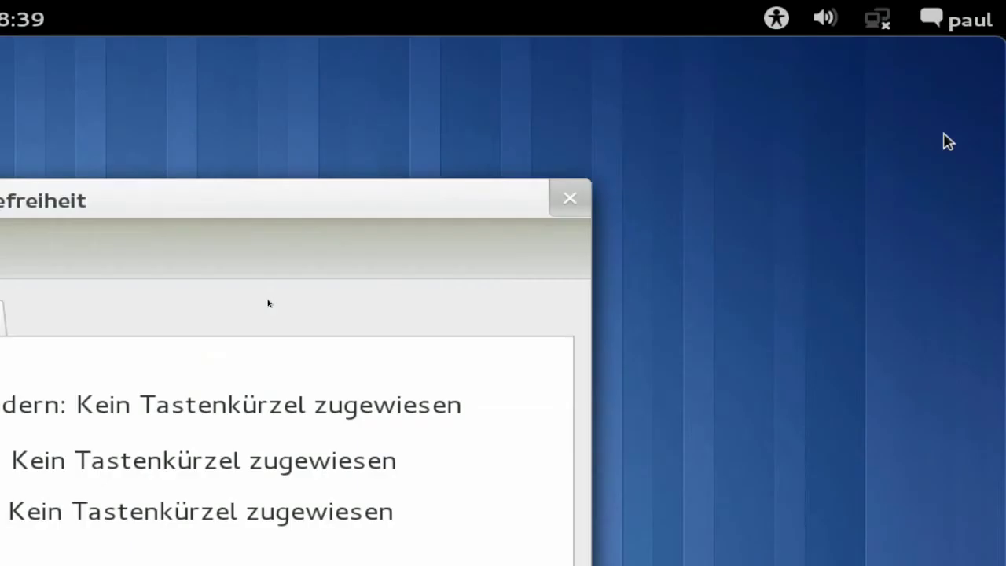
{"action": "left_click_drag", "start_coordinate": [270, 296], "coordinate": [270, 296]}
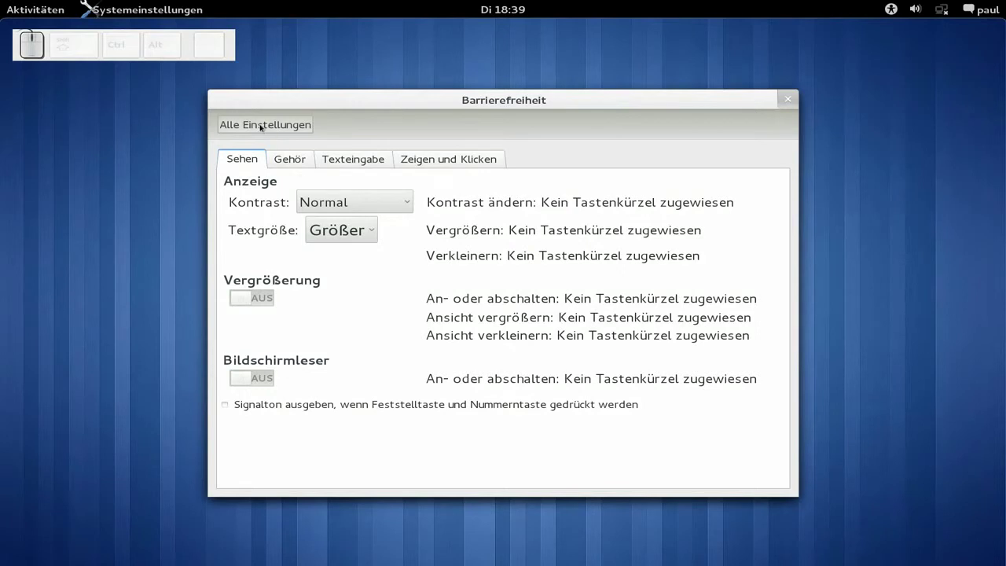
{"action": "left_click_drag", "start_coordinate": [261, 125], "coordinate": [556, 330]}
{"action": "left_click_drag", "start_coordinate": [687, 286], "coordinate": [690, 282]}
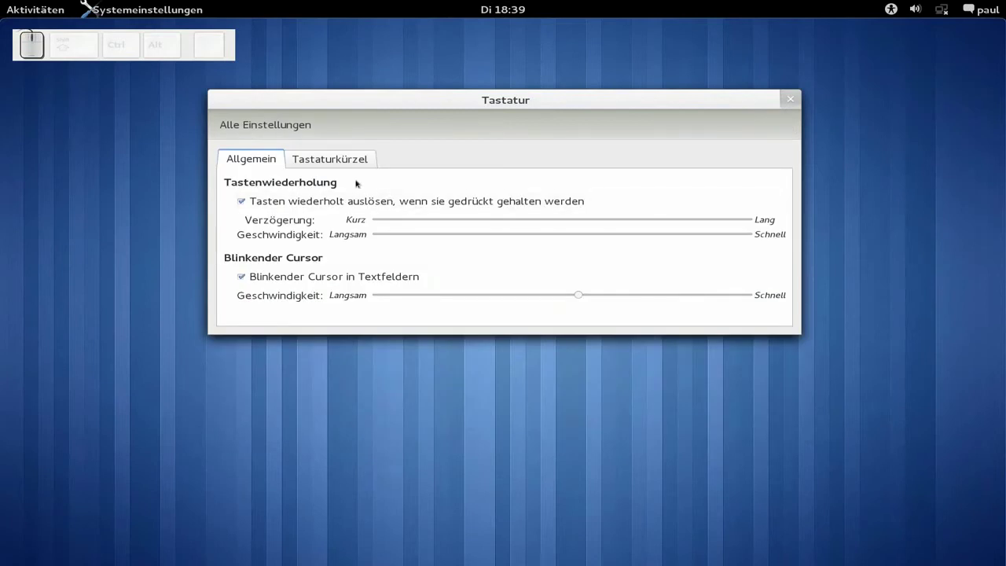
In the accessibility shortcuts, assign Strg+Alt+W to toggling the magnifier (Lupe).
{"action": "left_click_drag", "start_coordinate": [341, 158], "coordinate": [275, 234]}
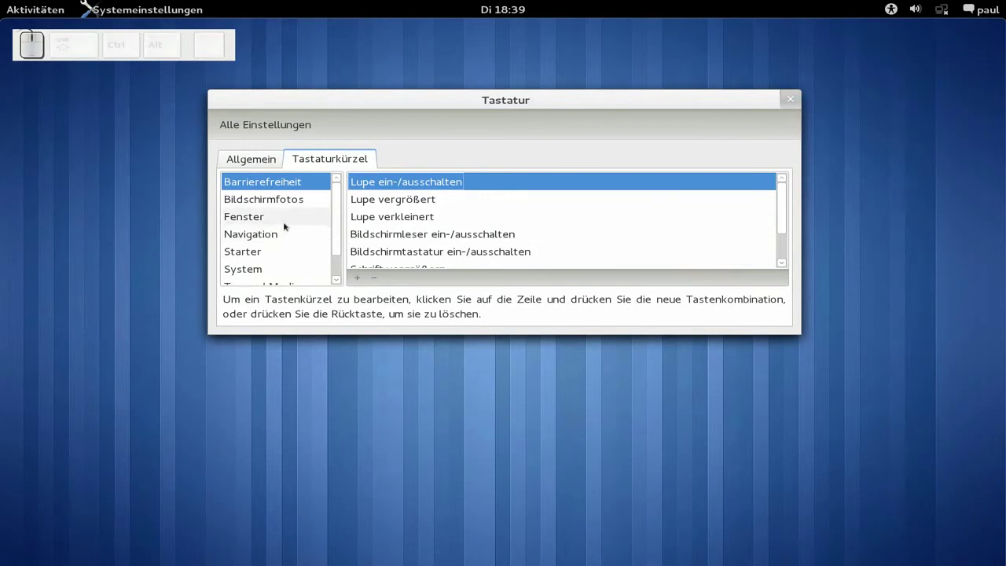
{"action": "left_click", "coordinate": [279, 198]}
{"action": "left_click_drag", "start_coordinate": [279, 183], "coordinate": [422, 193]}
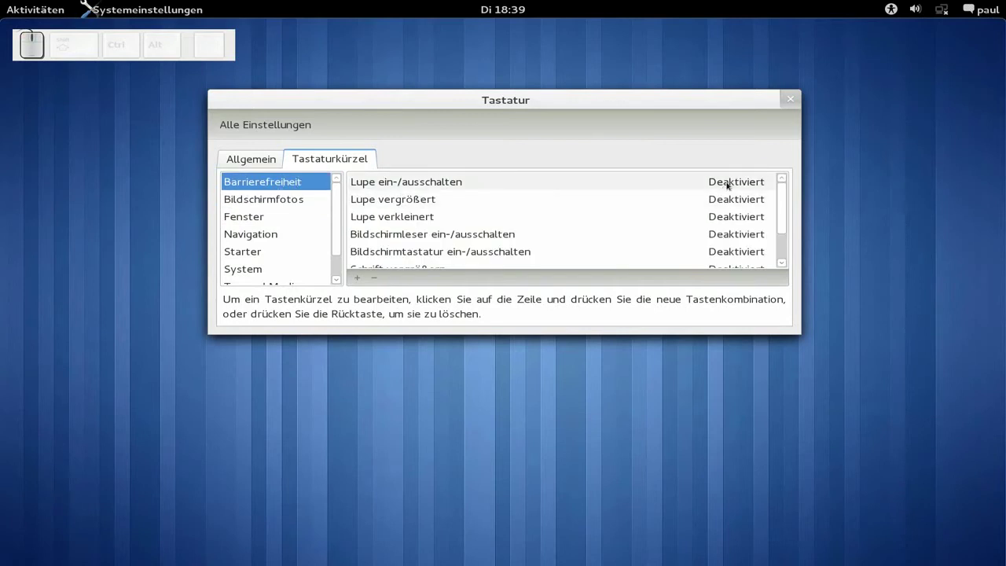
{"action": "left_click", "coordinate": [727, 184]}
{"action": "left_click_drag", "start_coordinate": [728, 183], "coordinate": [727, 183]}
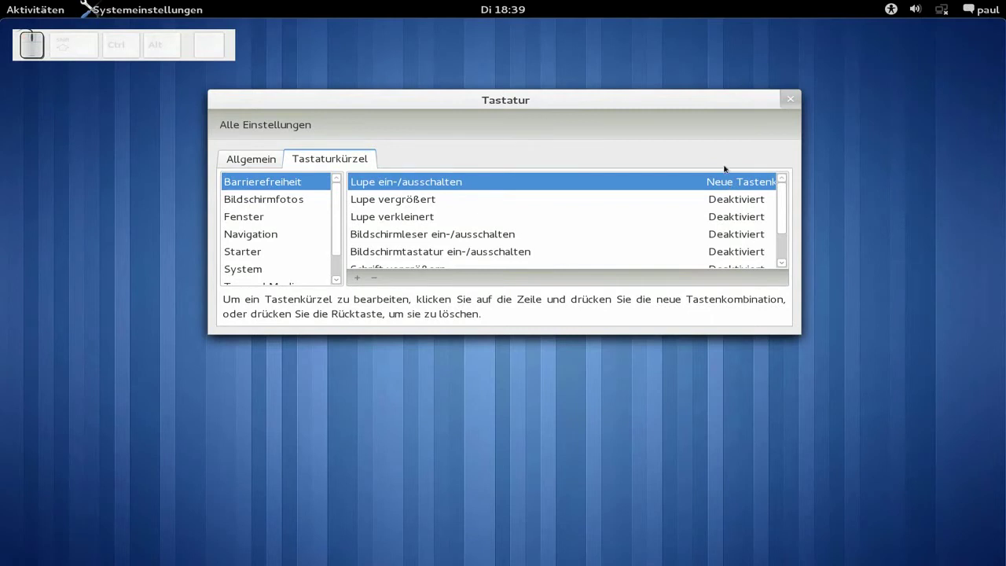
{"action": "key", "text": "ctrl+alt+w"}
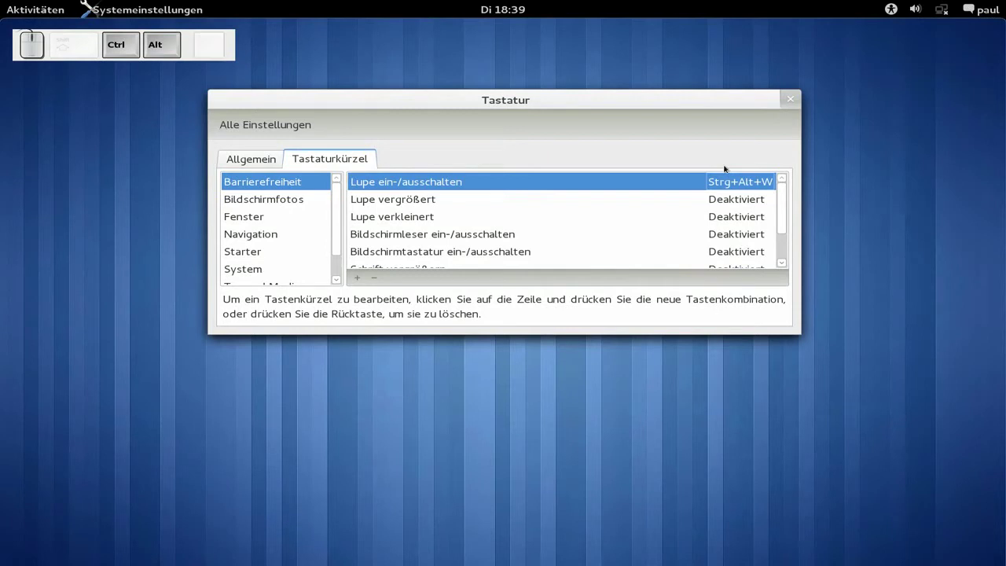
Assign Umschalt+Strg++ to zoom in and Umschalt+Strg+- to zoom out, then close Settings.
{"action": "left_click", "coordinate": [747, 198]}
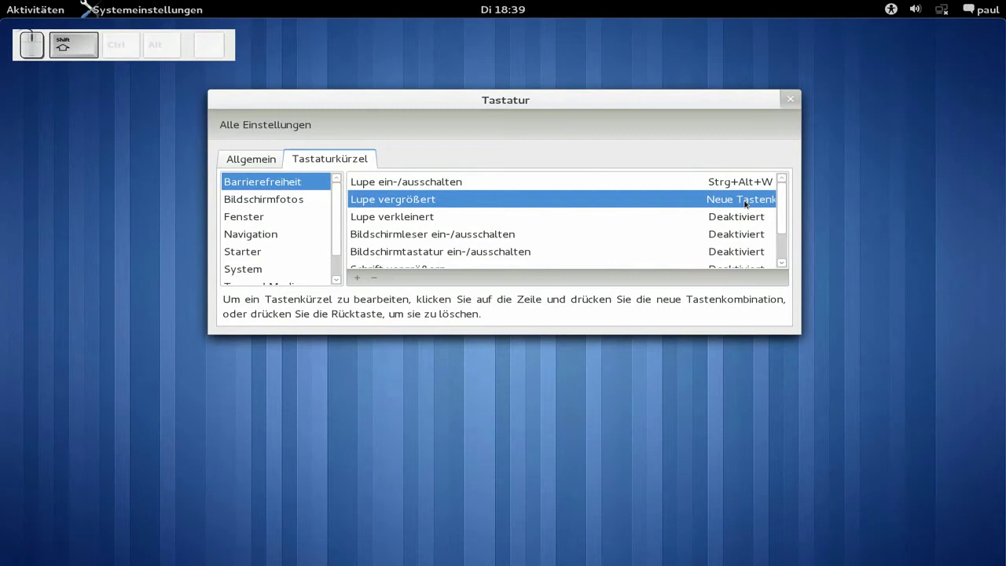
{"action": "key", "text": "ctrl+shift+KP_Add"}
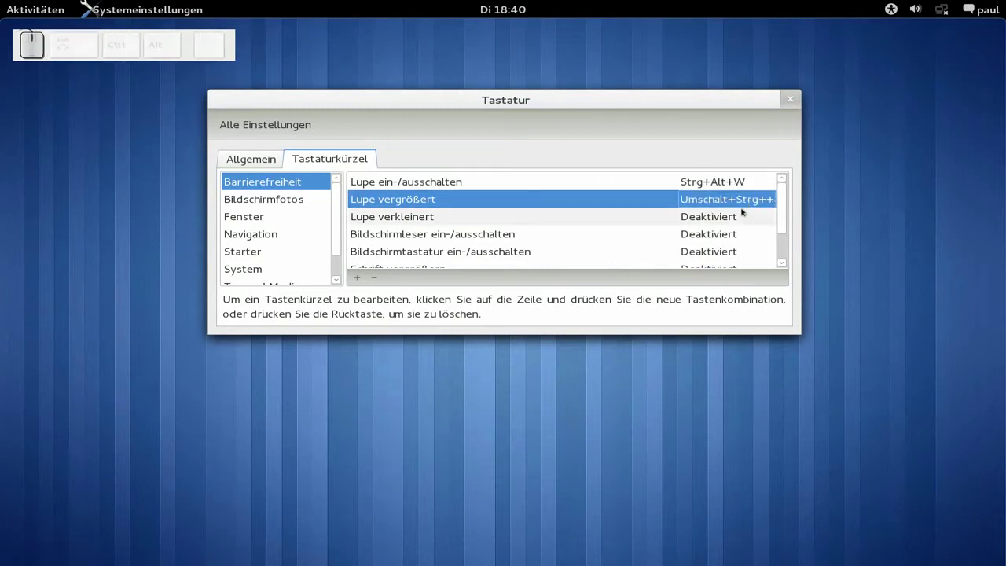
{"action": "left_click", "coordinate": [738, 216]}
{"action": "left_click_drag", "start_coordinate": [738, 216], "coordinate": [739, 216]}
{"action": "key", "text": "ctrl+shift+KP_Subtract"}
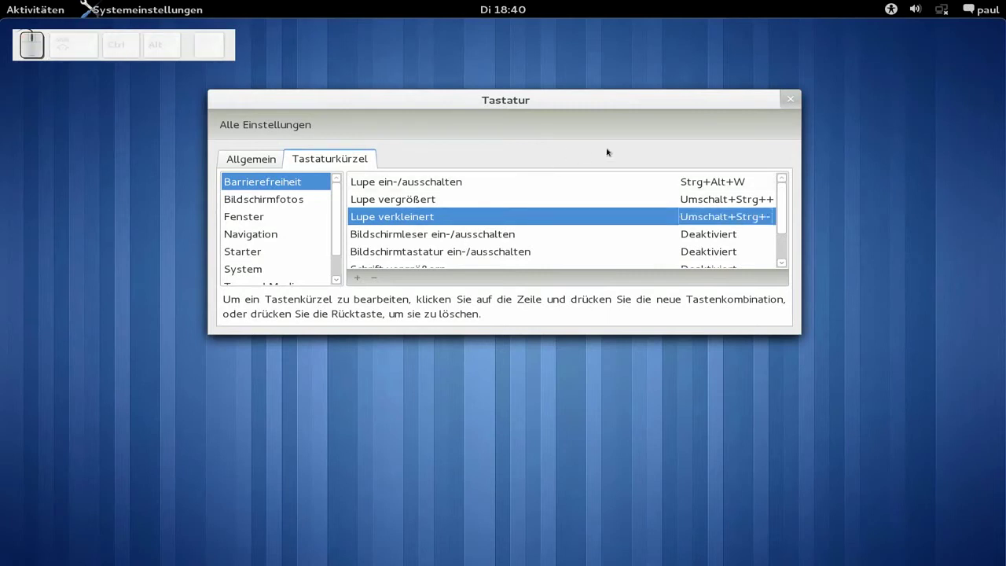
{"action": "left_click", "coordinate": [789, 97]}
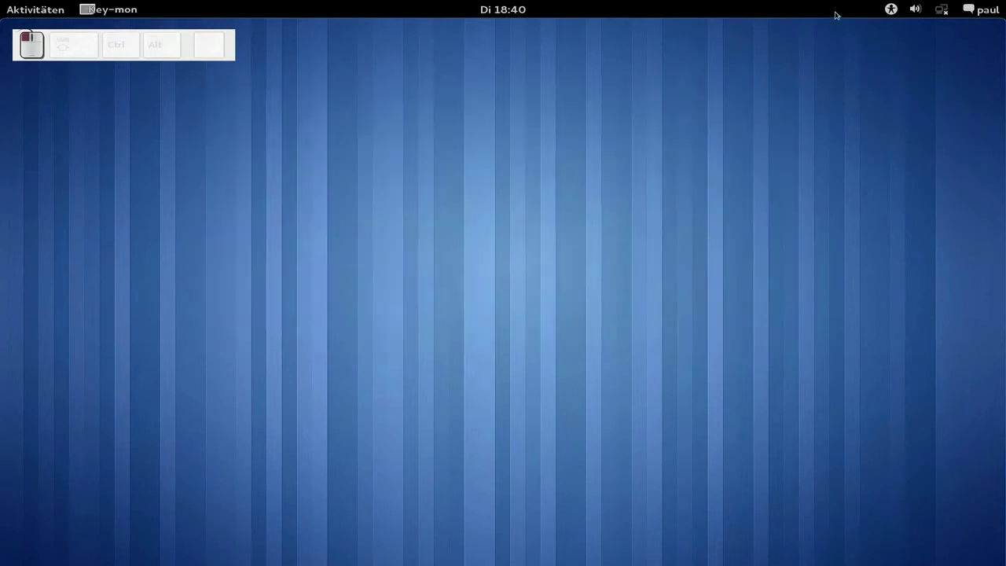
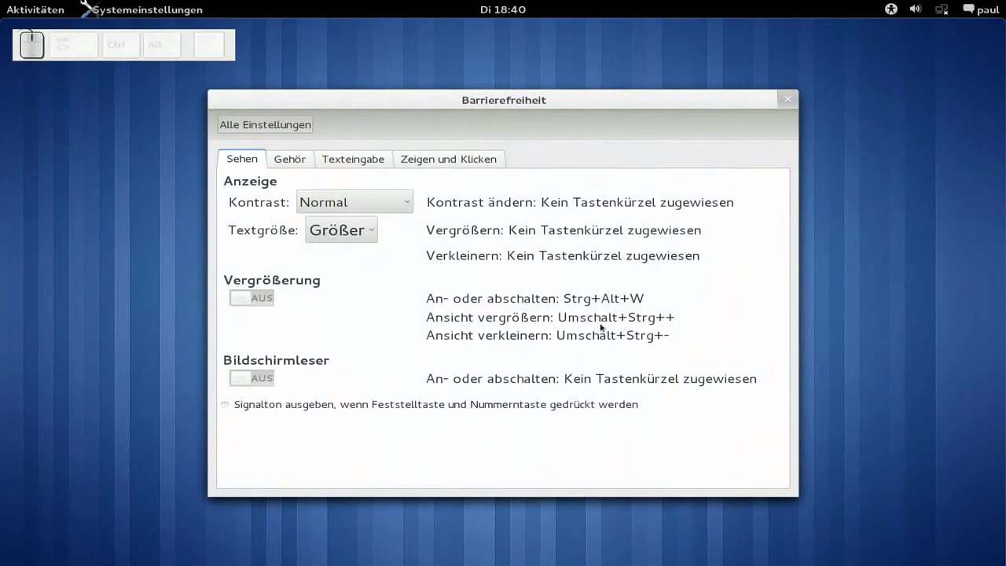
{"action": "key", "text": "ctrl+alt+w"}
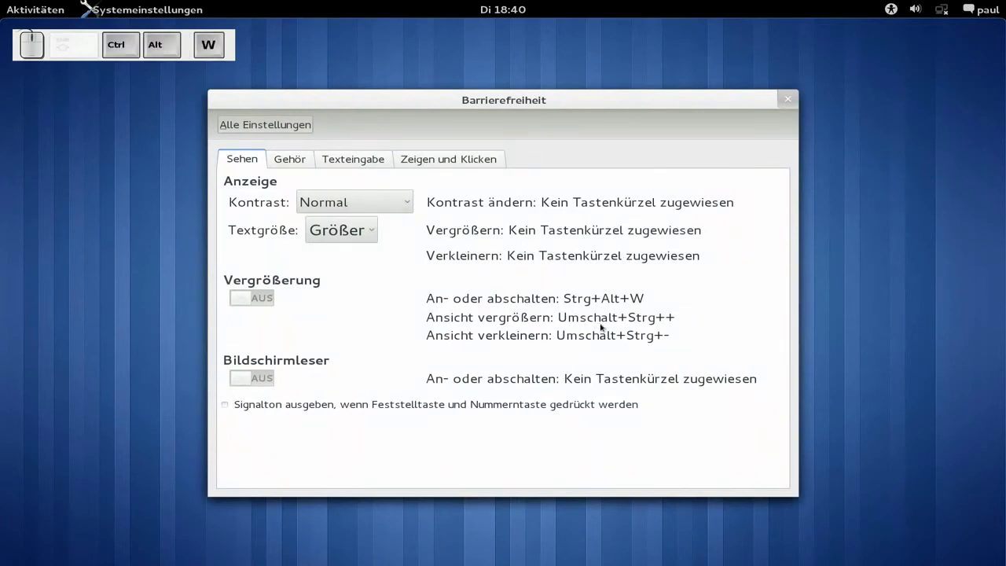
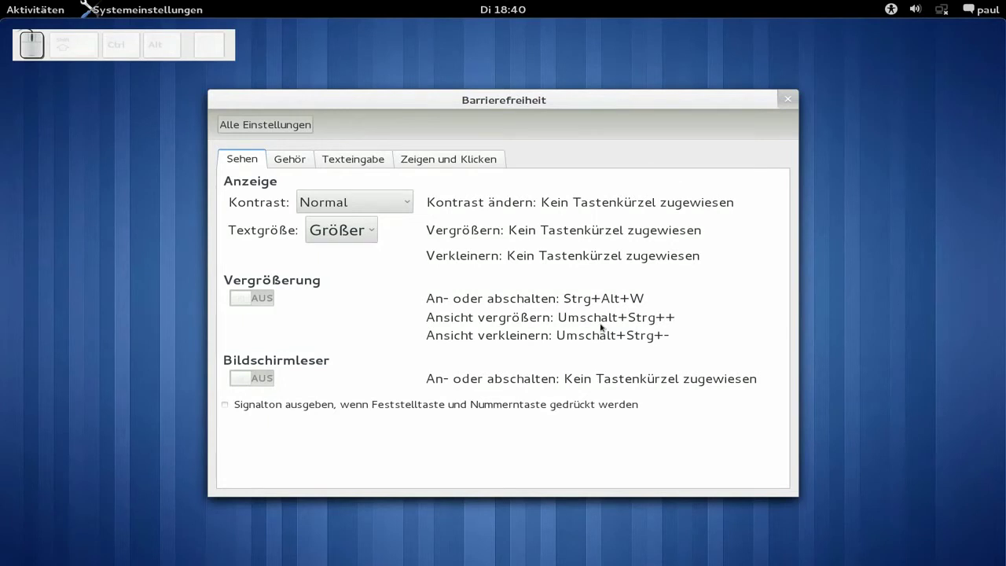
Close the accessibility window and launch dconf-editor from the terminal prompt.
{"action": "left_click", "coordinate": [789, 97]}
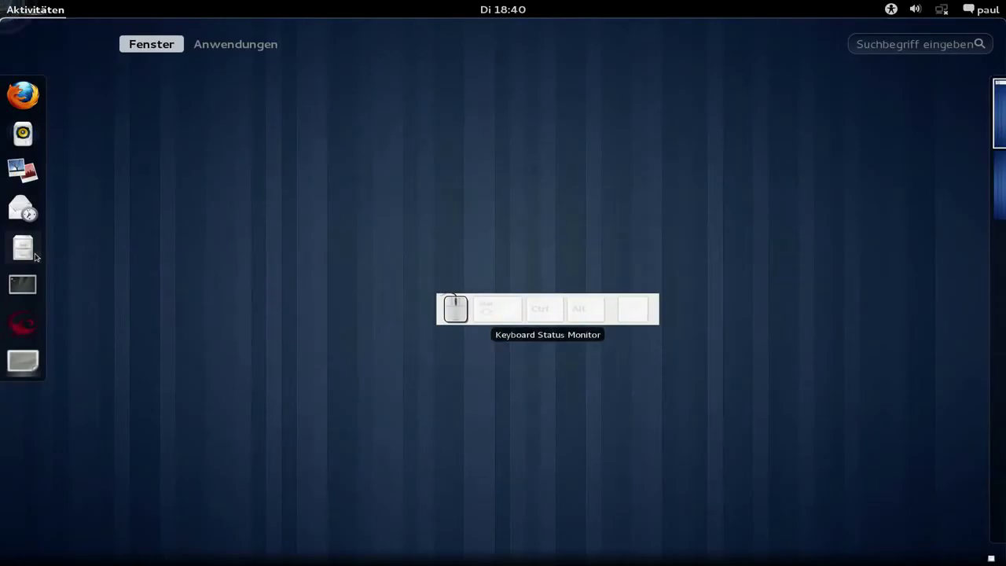
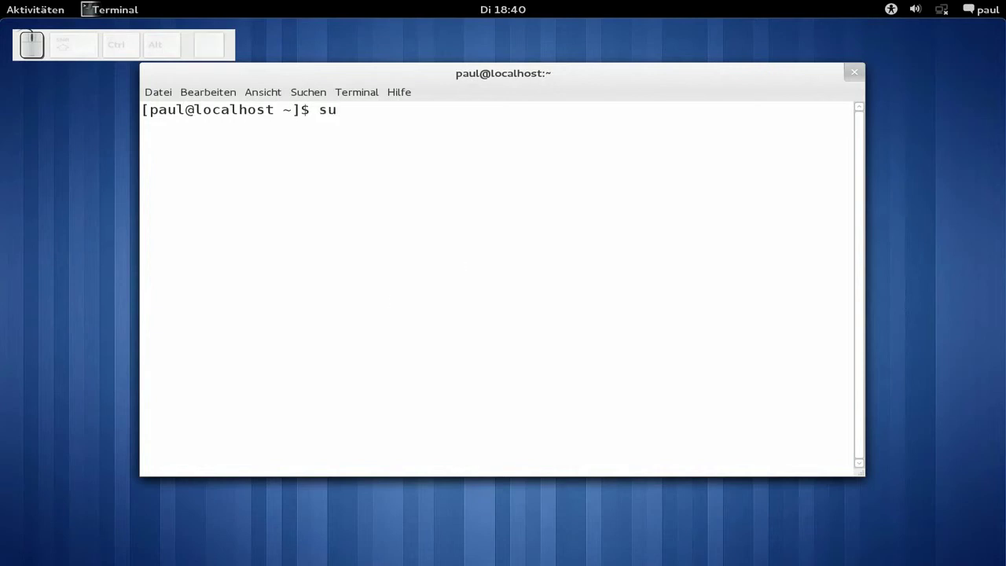
{"action": "key", "text": "space"}
{"action": "key", "text": "space"}
{"action": "key", "text": "space"}
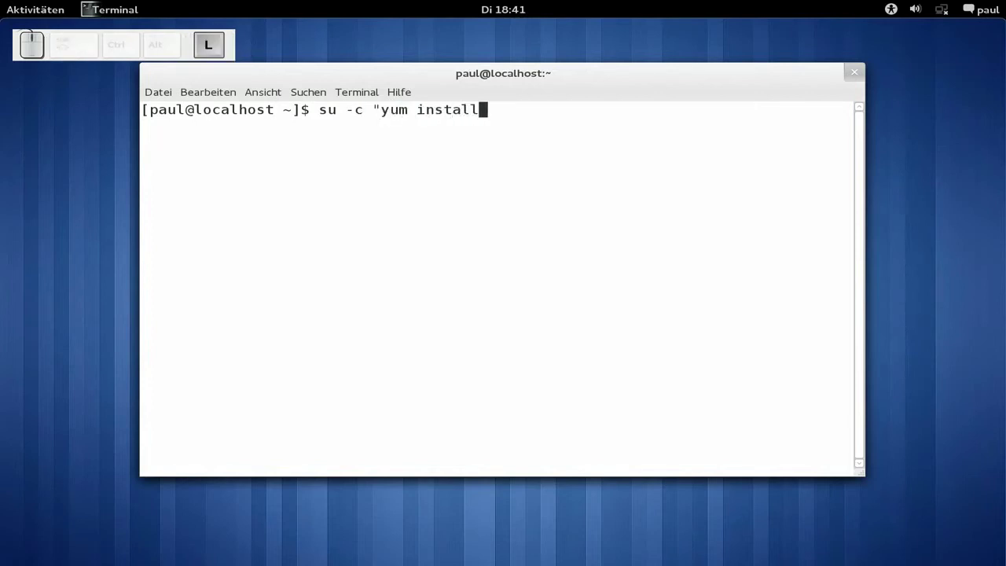
{"action": "key", "text": "space"}
{"action": "key", "text": "c"}
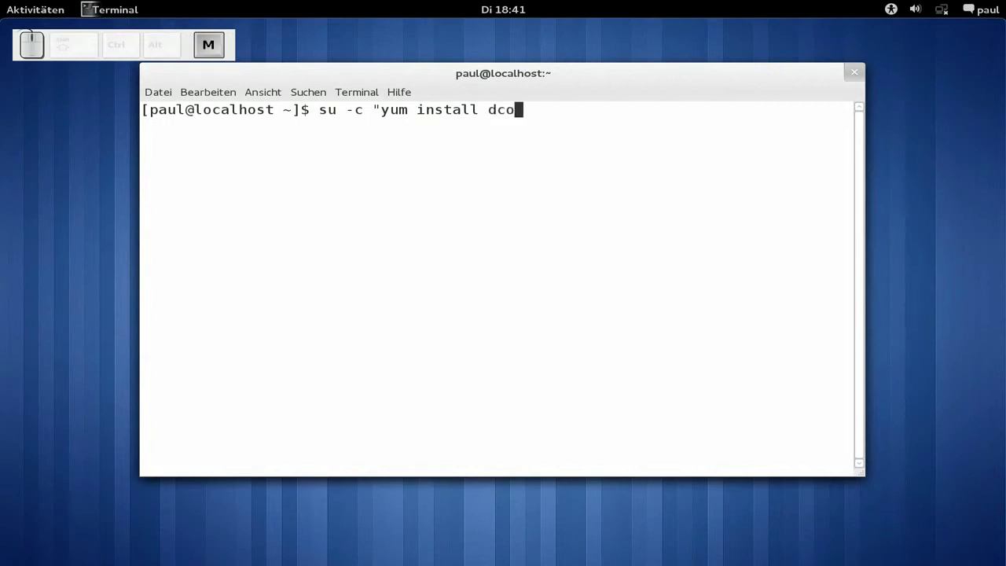
{"action": "key", "text": "BackSpace"}
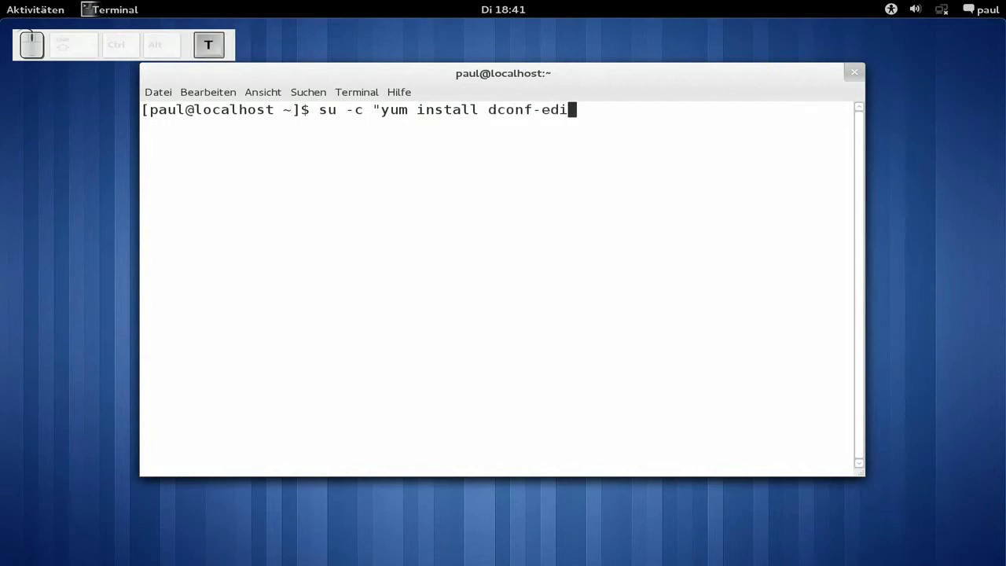
{"action": "key", "text": "shift+2"}
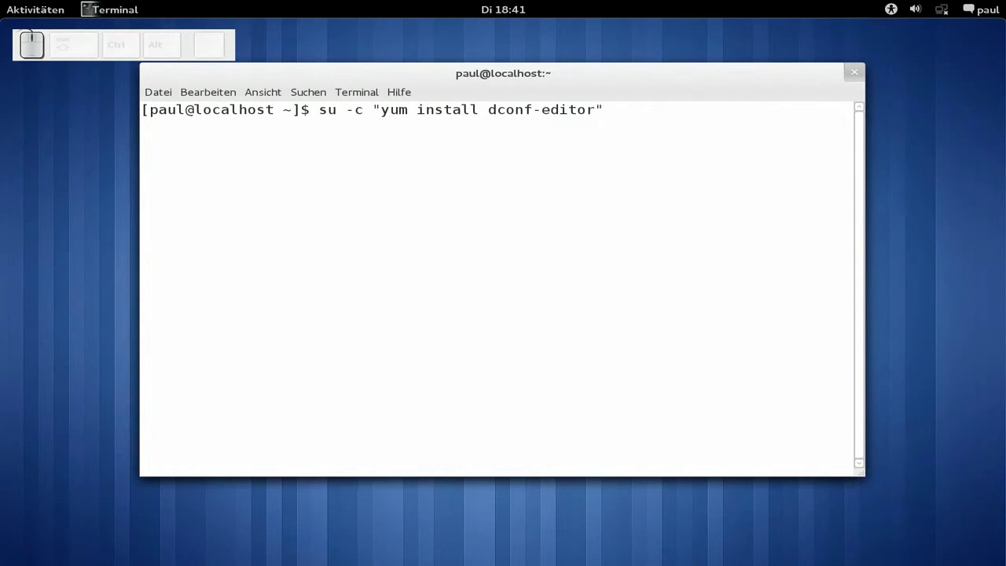
{"action": "key", "text": "BackSpace"}
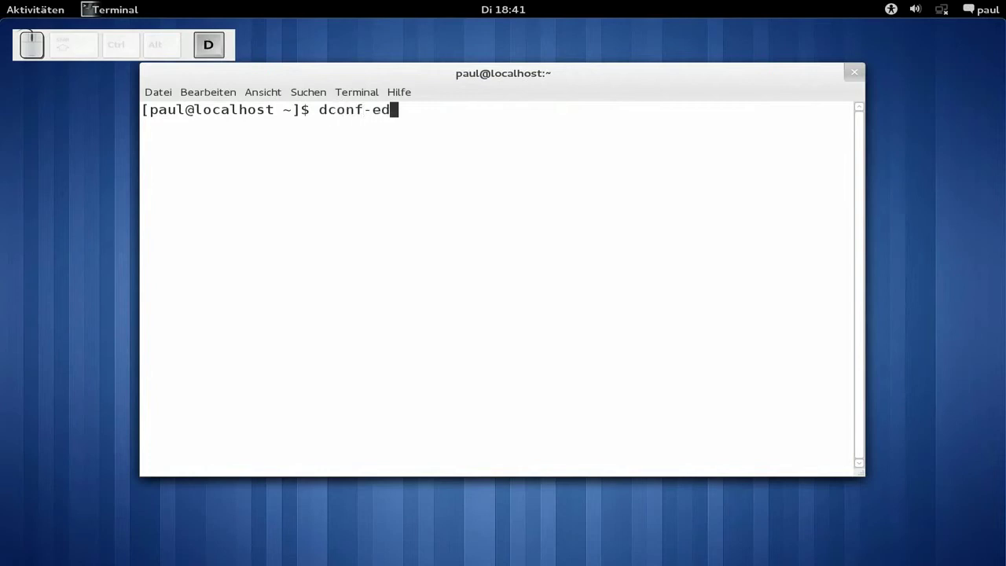
{"action": "key", "text": "Return"}
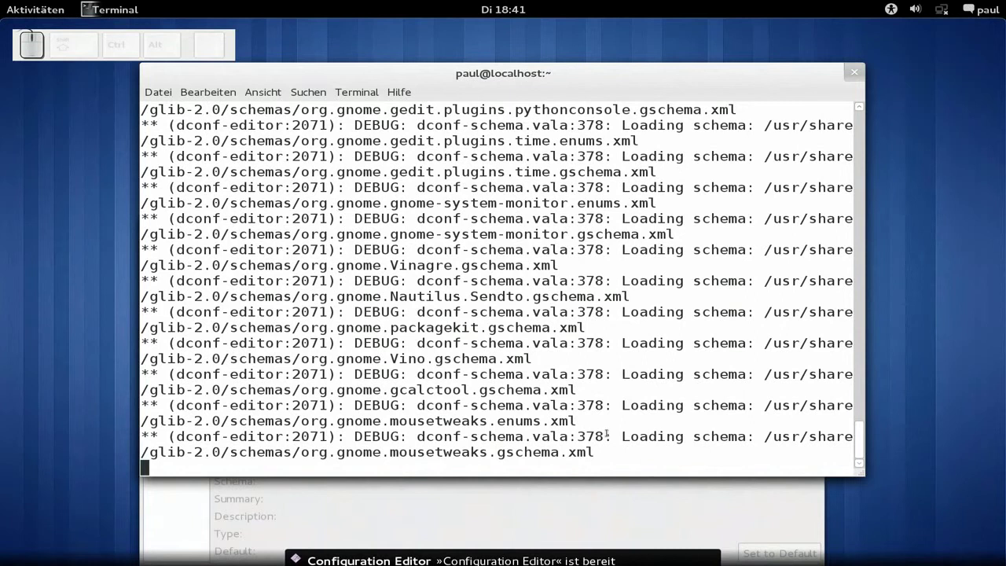
Enable show-cross-hairs under org/gnome/desktop/a11y/magnifier and view the #ff0000 cross-hairs color key.
{"action": "left_click", "coordinate": [512, 501]}
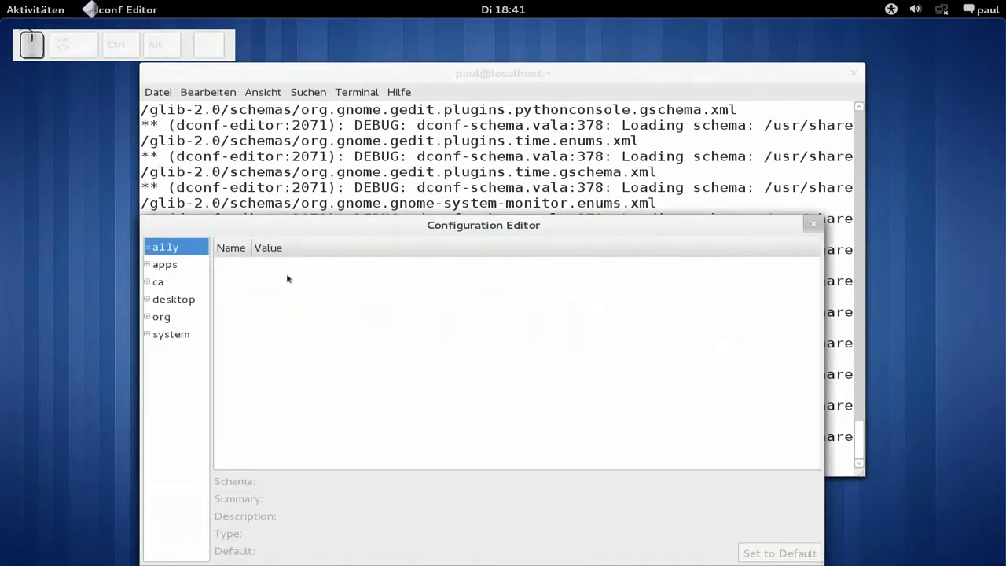
{"action": "left_click_drag", "start_coordinate": [264, 220], "coordinate": [62, 211]}
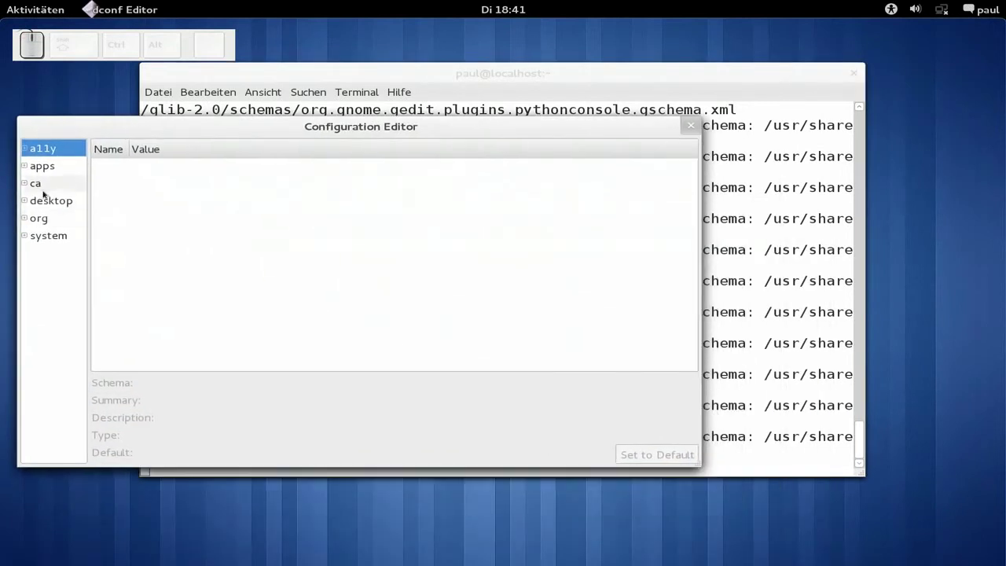
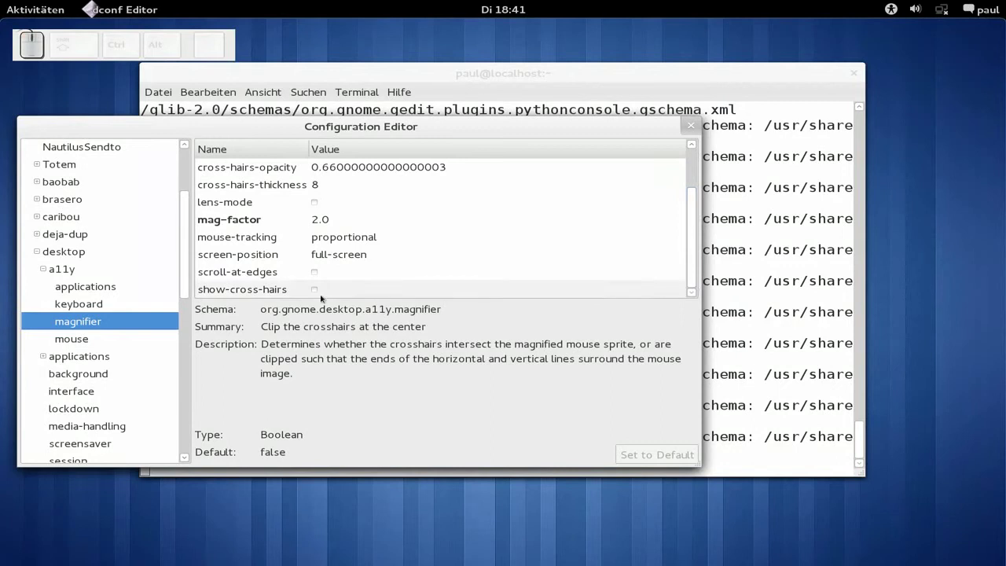
{"action": "left_click", "coordinate": [317, 285]}
{"action": "key", "text": "ctrl+alt+w"}
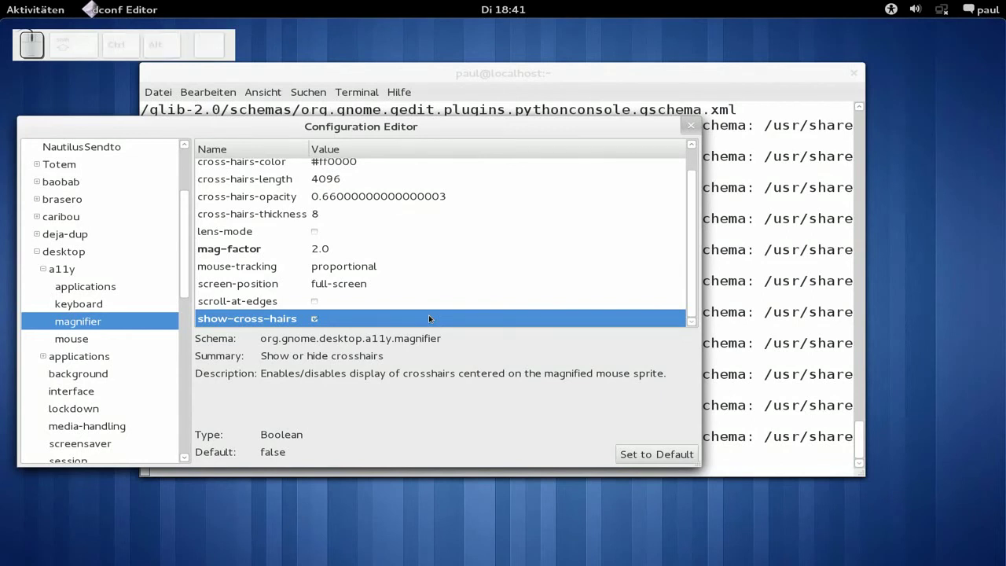
{"action": "left_click", "coordinate": [234, 164]}
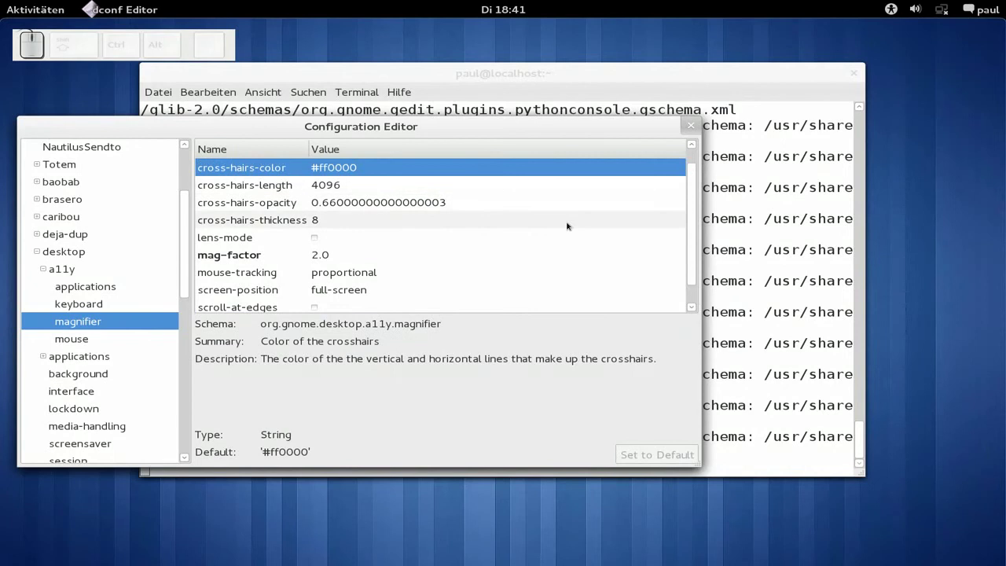
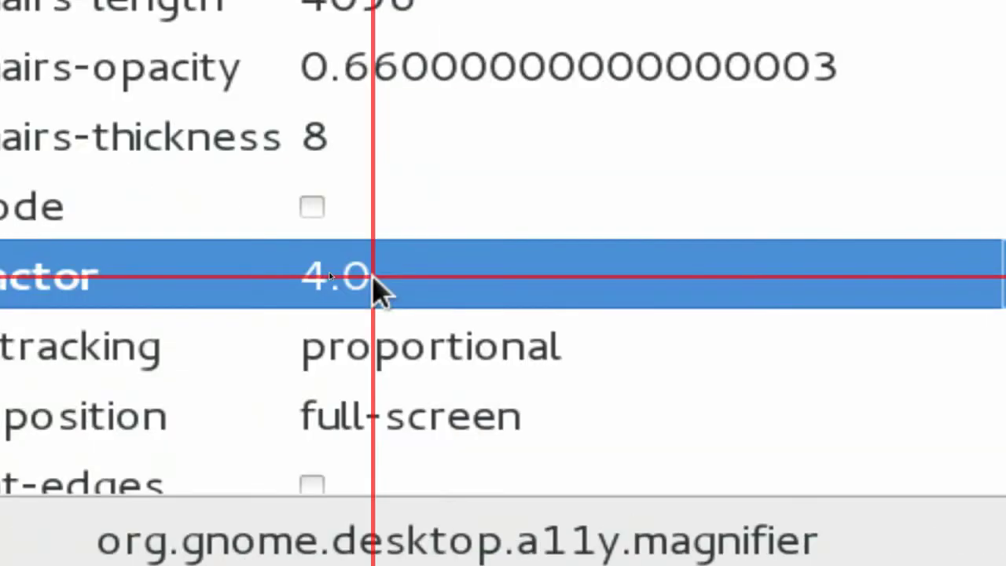
Turn the magnifier off, set mag-factor back to 2.0, and toggle the magnifier to check it.
{"action": "key", "text": "ctrl+alt+w"}
{"action": "left_click", "coordinate": [330, 273]}
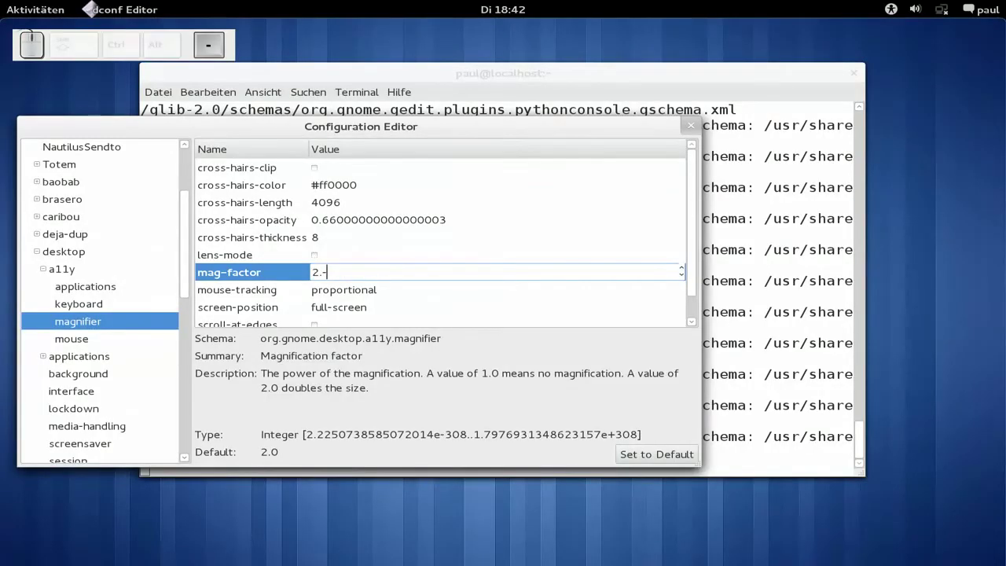
{"action": "key", "text": "BackSpace"}
{"action": "key", "text": "Return"}
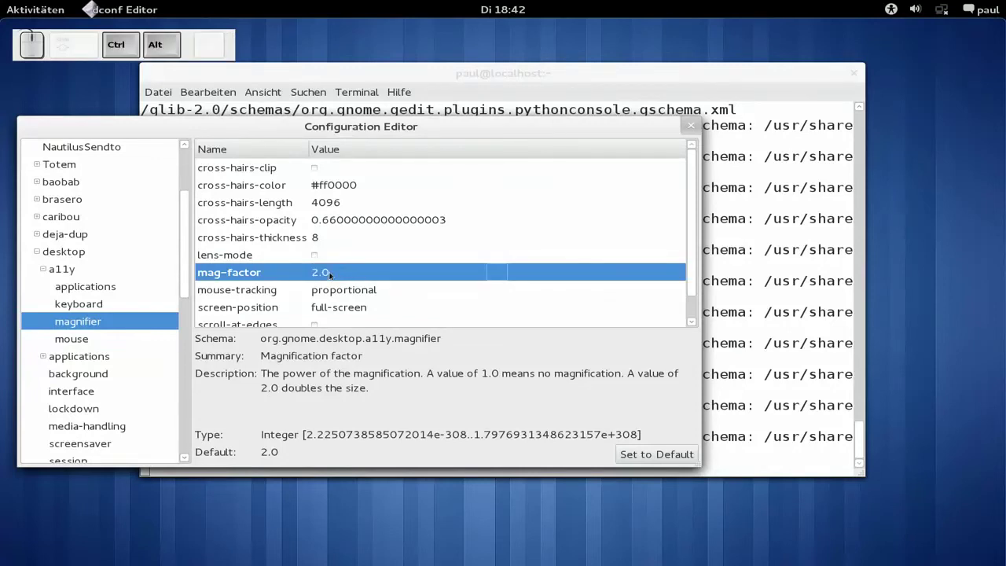
{"action": "key", "text": "ctrl+alt+w"}
{"action": "key", "text": "ctrl+alt+w"}
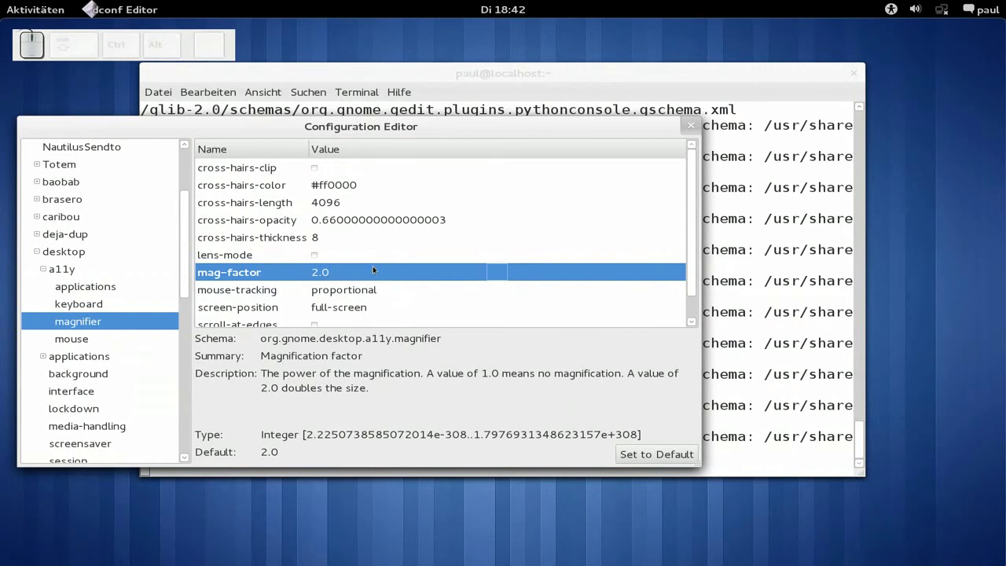
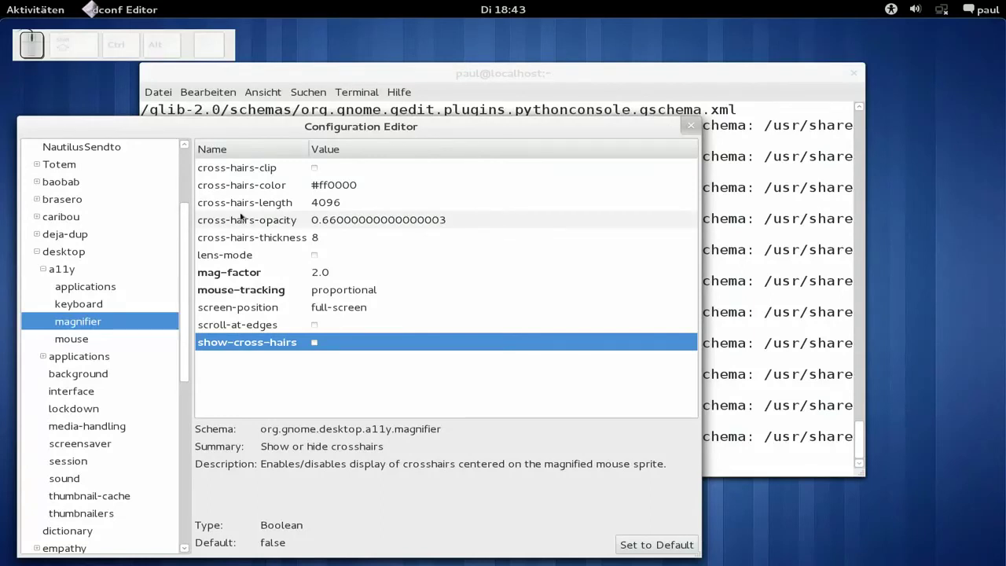
Set screen-position to right-half, toggling the magnifier to test it, and close dconf Editor.
{"action": "left_click_drag", "start_coordinate": [274, 311], "coordinate": [292, 309]}
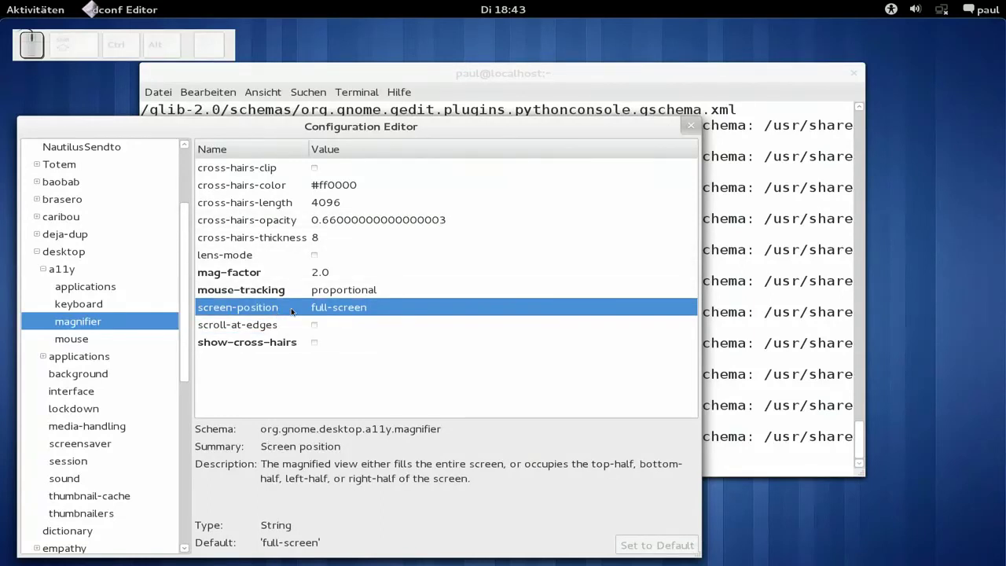
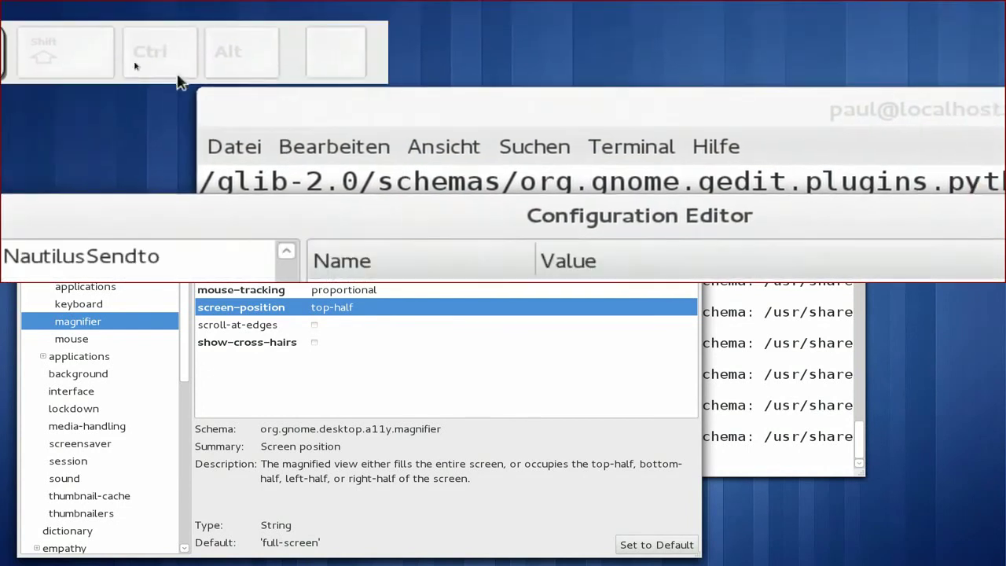
{"action": "key", "text": "ctrl+alt+w"}
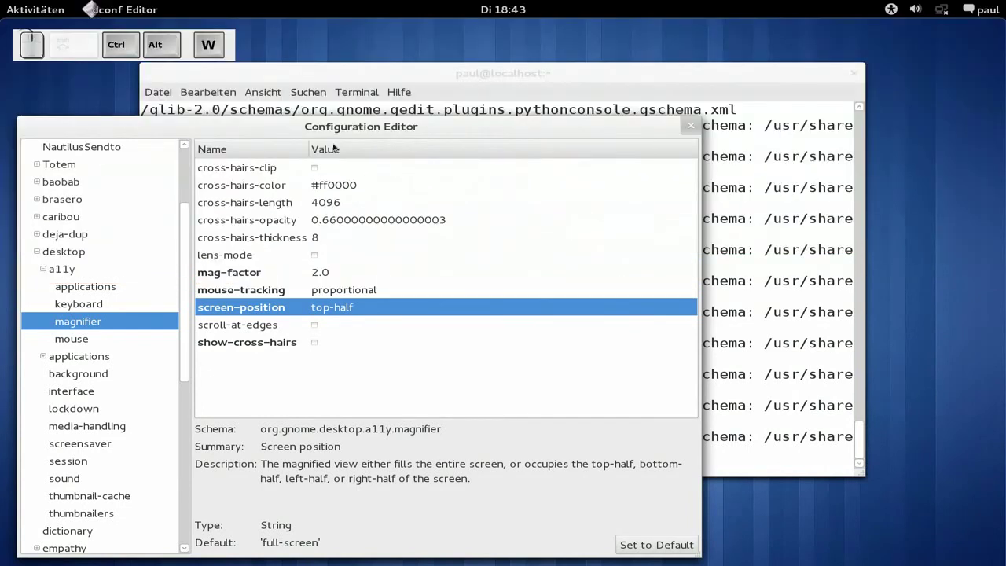
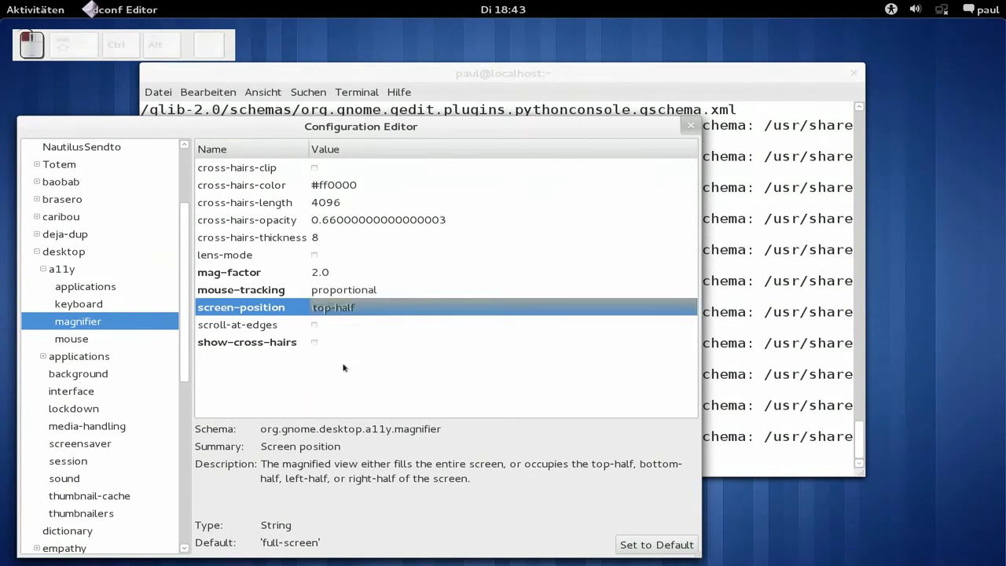
{"action": "key", "text": "ctrl+alt+w"}
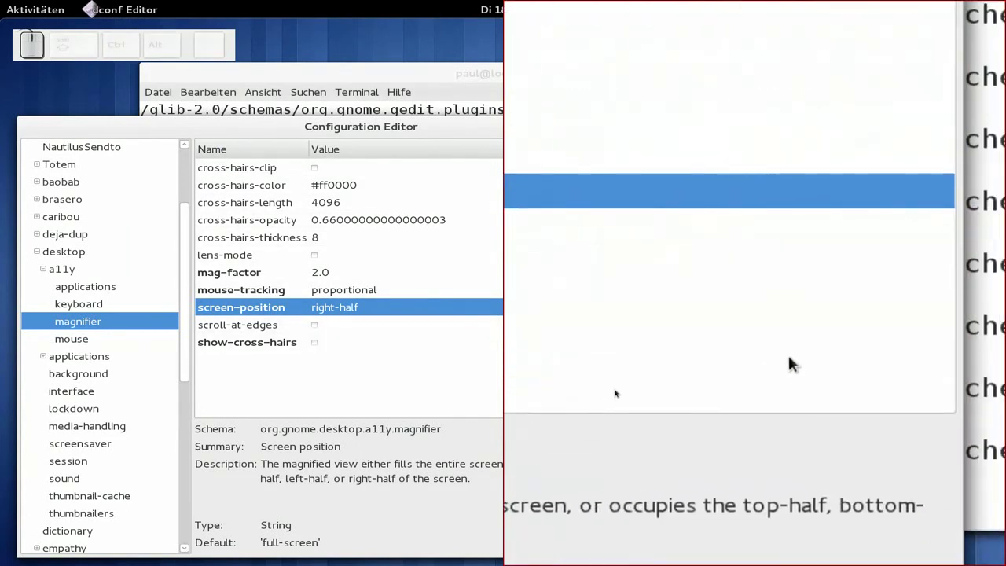
{"action": "key", "text": "ctrl+alt+w"}
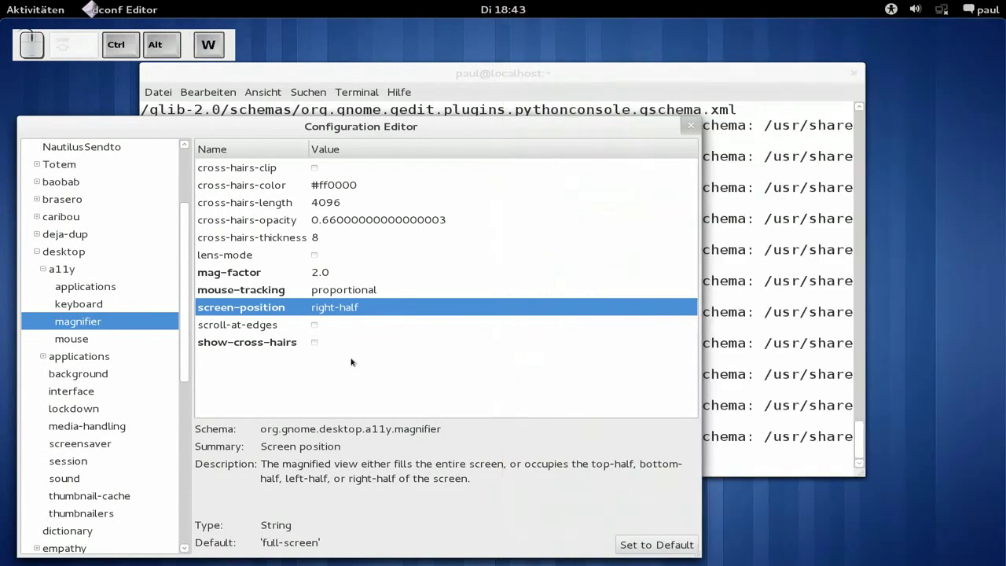
{"action": "left_click_drag", "start_coordinate": [533, 124], "coordinate": [710, 138]}
Close the terminal window, leaving the empty desktop.
{"action": "left_click", "coordinate": [701, 123]}
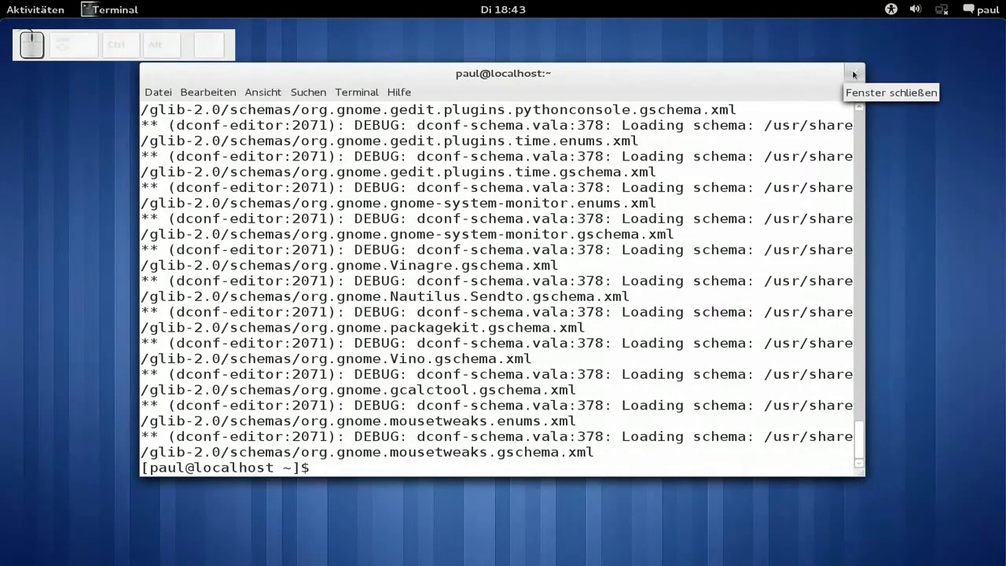
{"action": "left_click", "coordinate": [855, 68]}
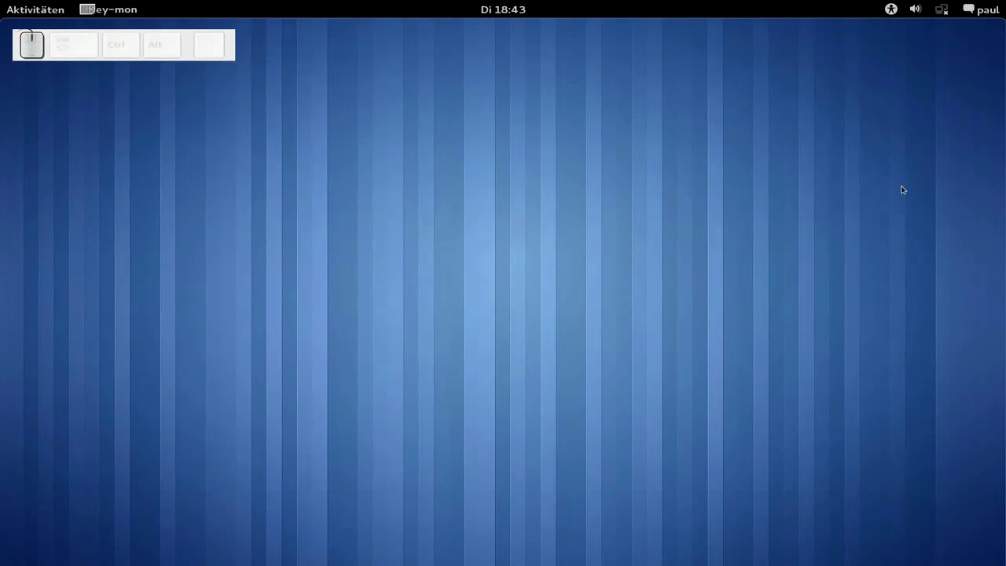